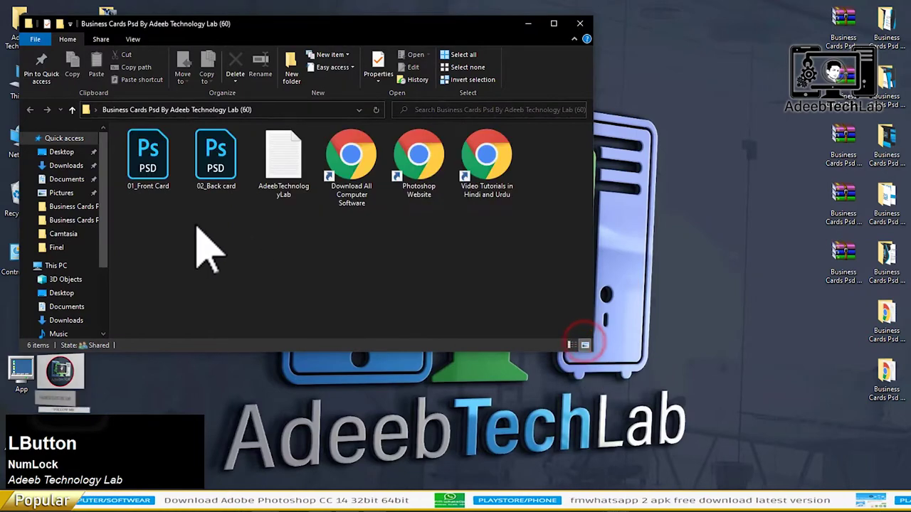
Step: Open 01_Front Card.psd and 02_Back card.psd in Photoshop
key(Return)
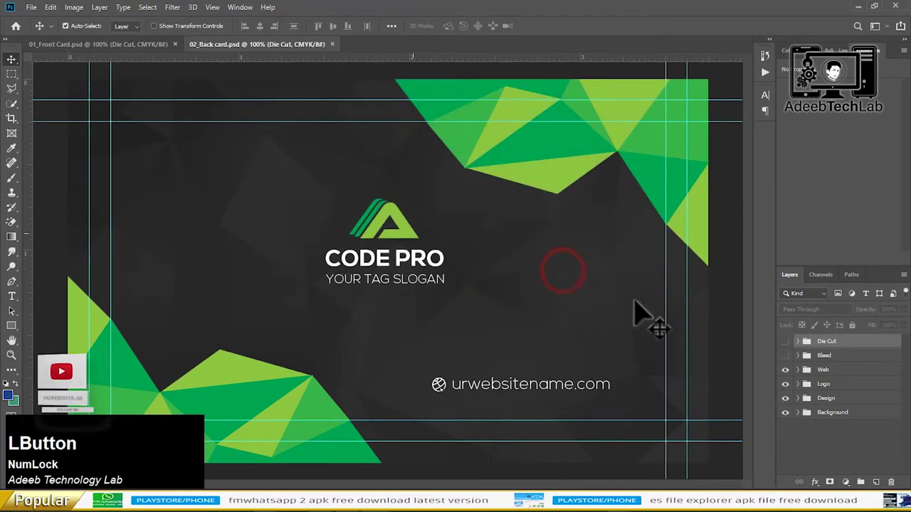
Step: Delete the Code Pro logo, place the AdeebTechLab logo and shift its hue toward green
key(Delete)
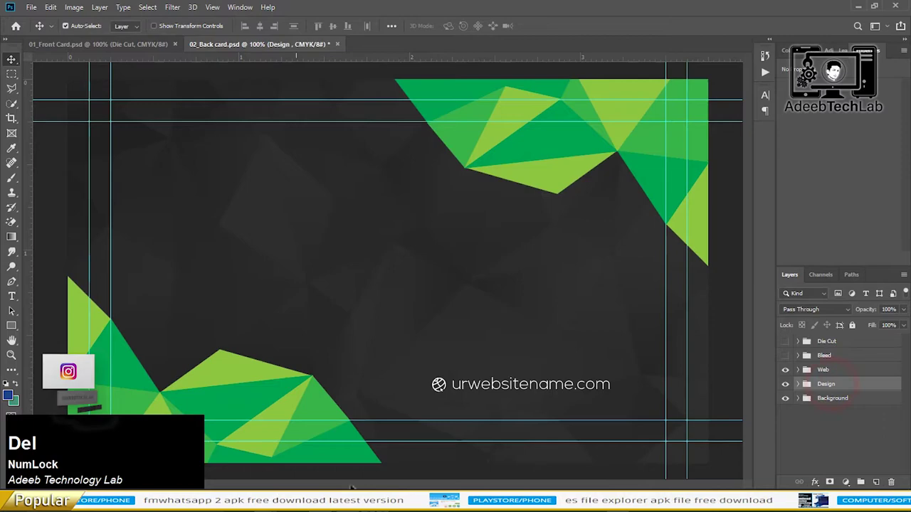
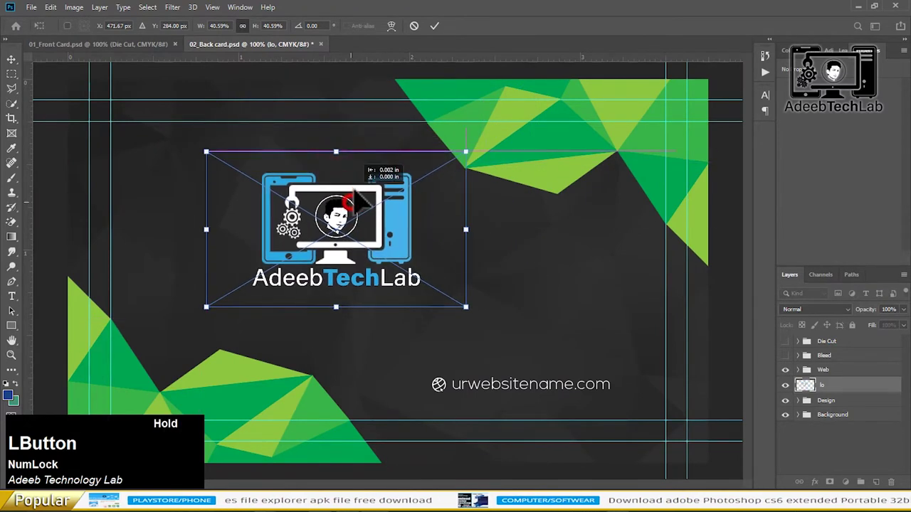
key(Return)
key(ctrl+u)
click(524, 136)
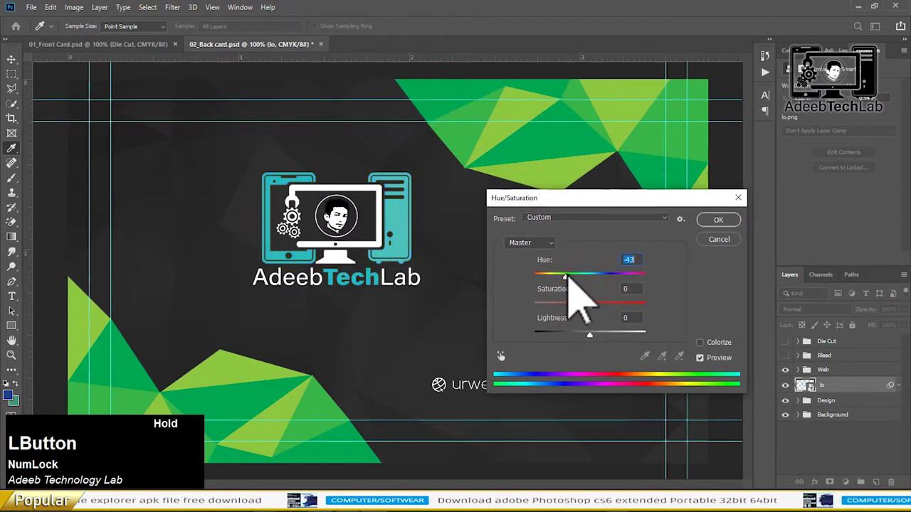
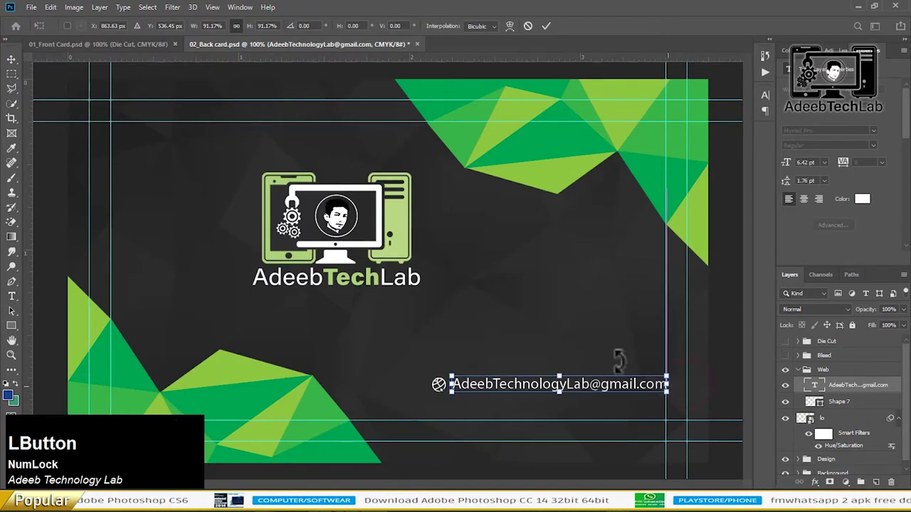
Step: Commit the email text, convert to RGB, flatten, save as JPEG and revert to the layered file
key(Return)
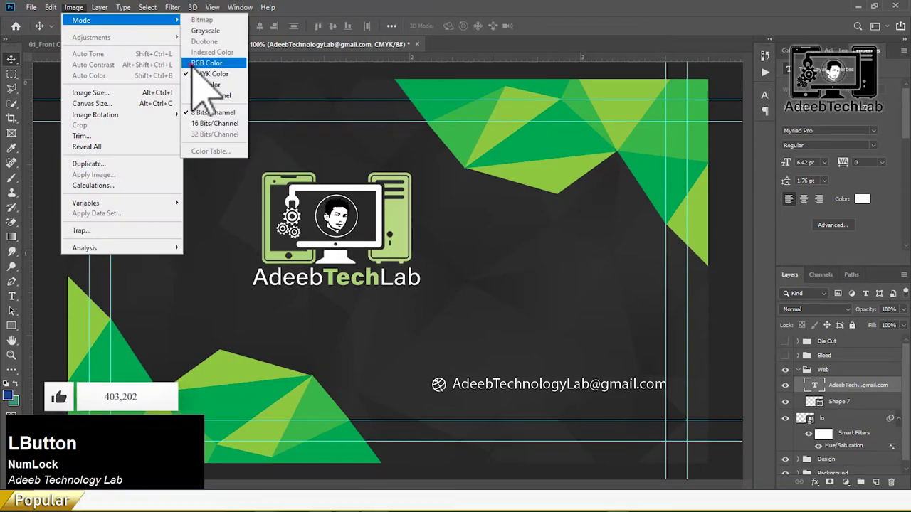
key(ctrl+Num_Lock)
key(s)
click(444, 395)
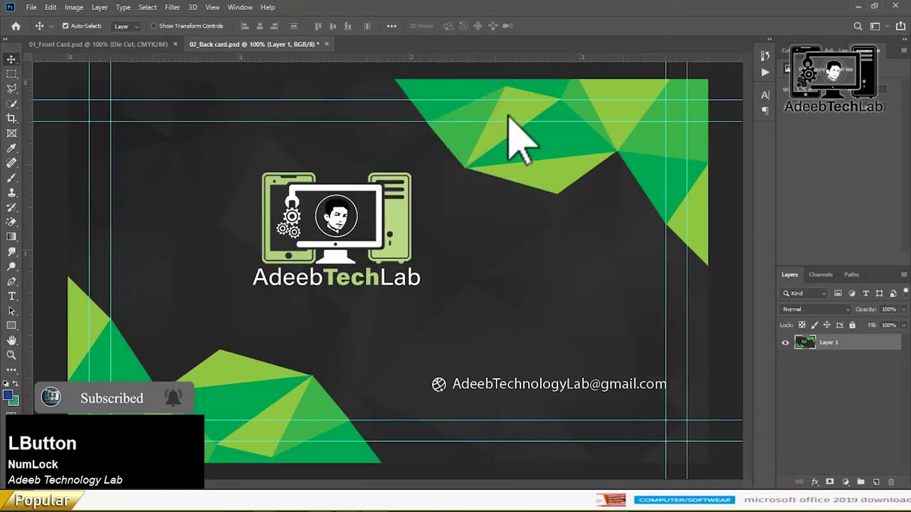
key(z)
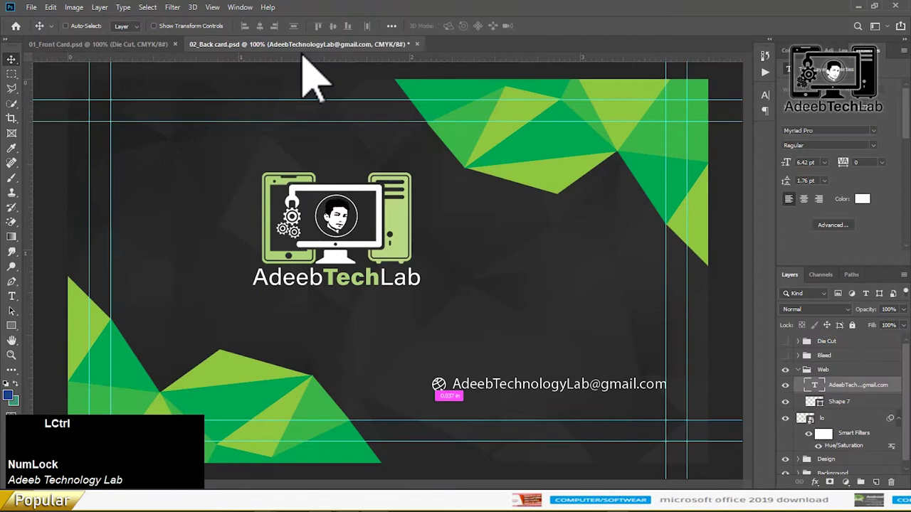
key(ctrl+s)
Step: On the front card, place the AdeebTechLab logo and shift its hue toward green
click(423, 55)
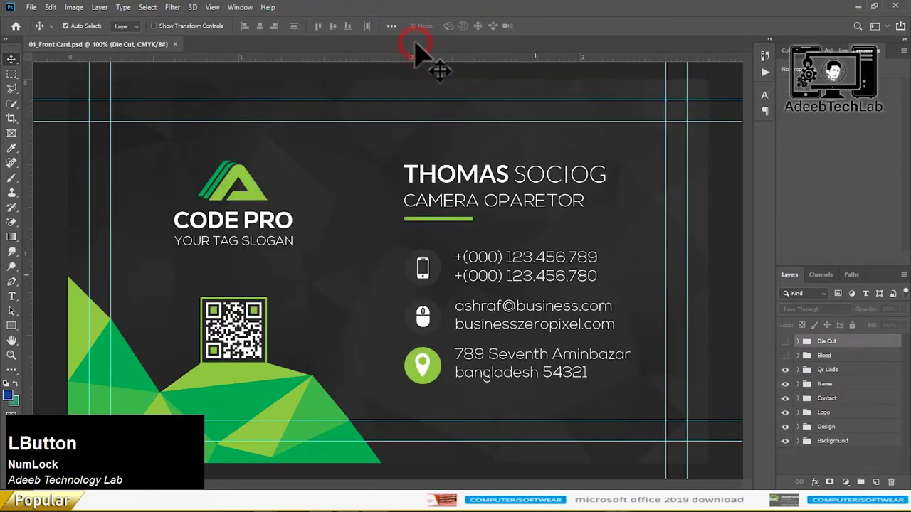
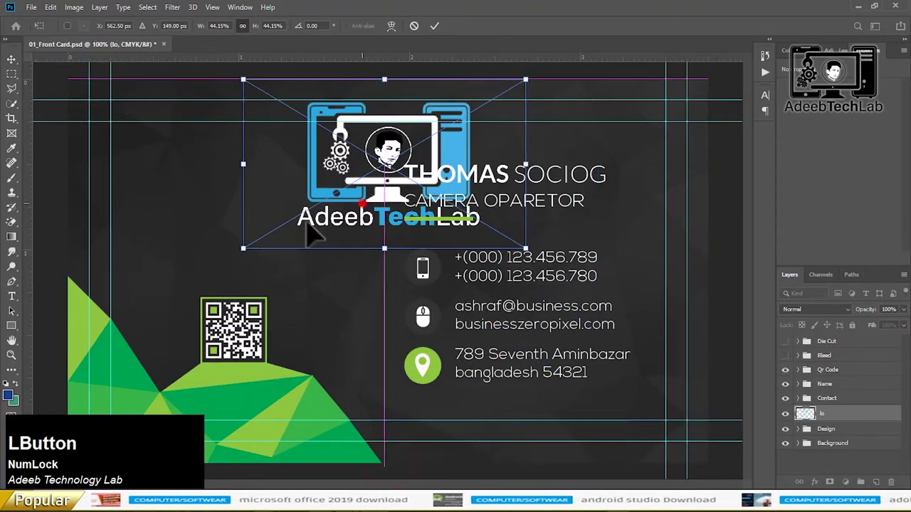
key(Return)
key(ctrl+u)
click(586, 289)
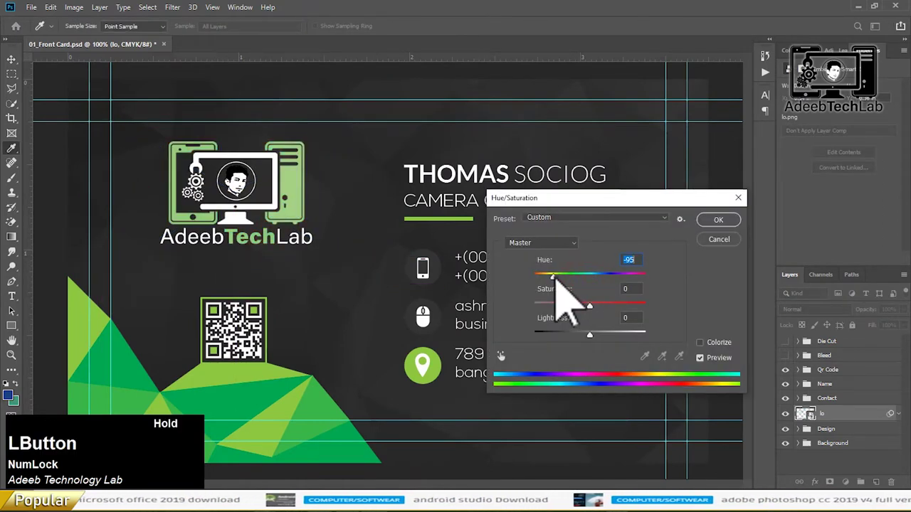
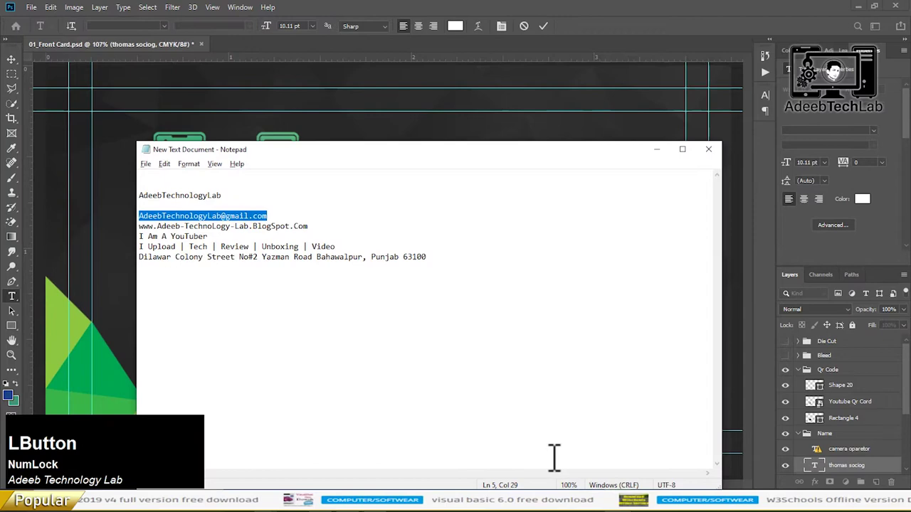
Step: Paste the new name and services line from Notepad, condensing the services text to fit
key(ctrl+c)
key(alt+Tab)
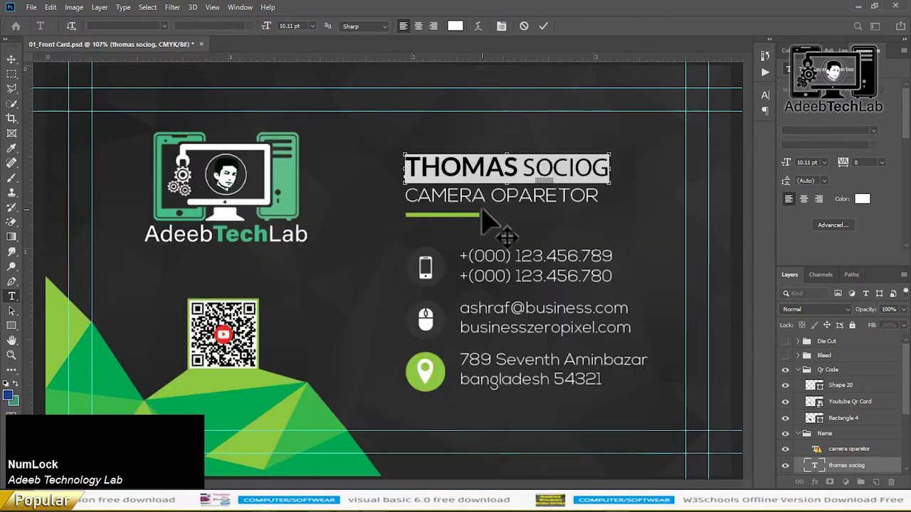
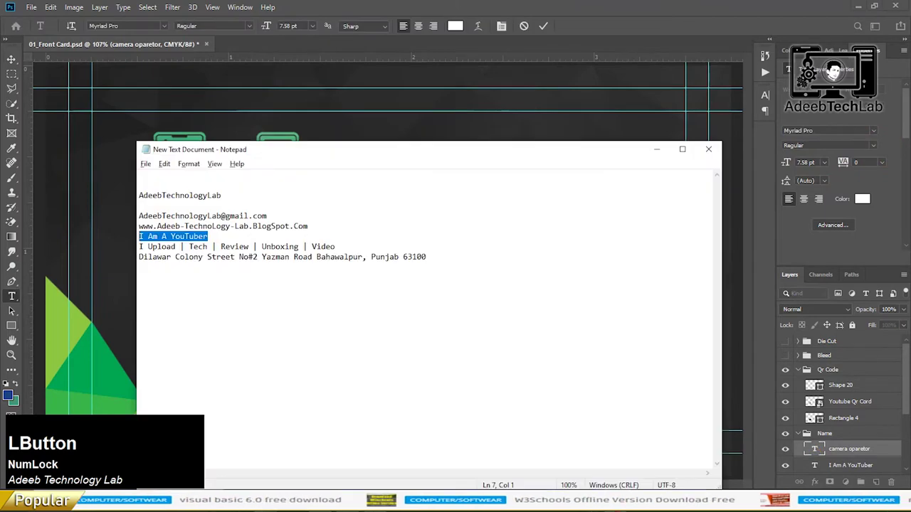
key(ctrl+c)
key(alt+Tab)
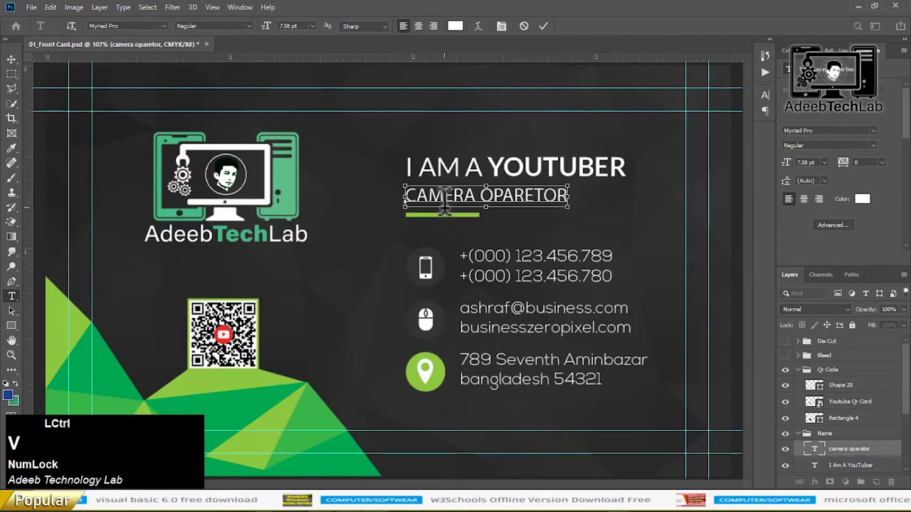
click(15, 72)
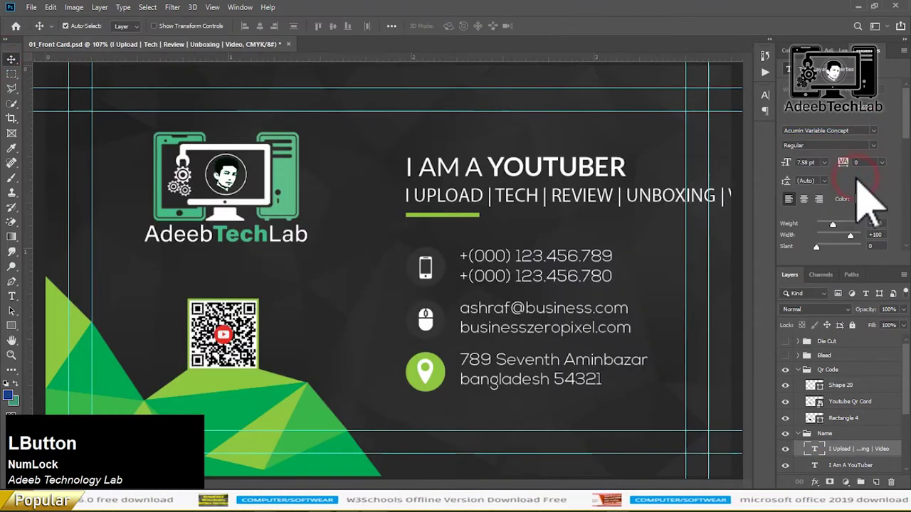
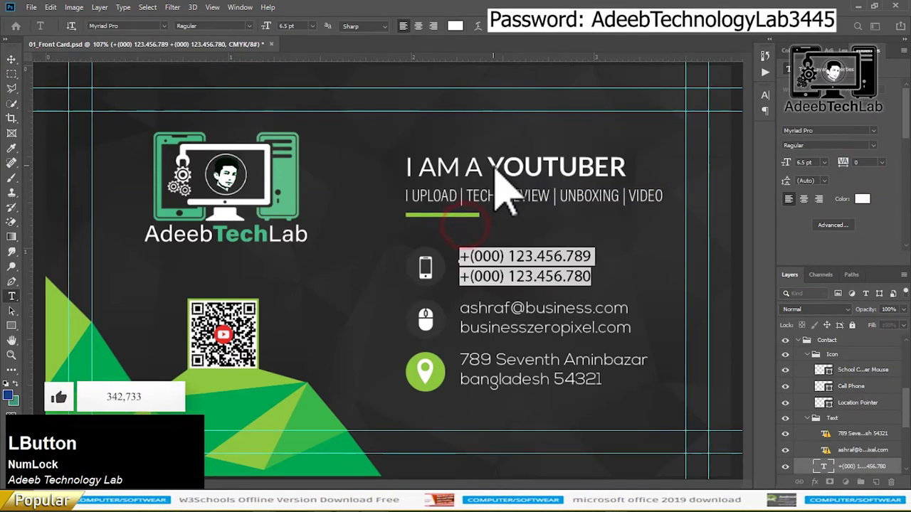
Step: Replace the phone numbers with +9… lines and paste the email and website, condensed to fit
key(KP_Add)
key(KP_9)
key(Return)
key(KP_Add)
key(KP_9)
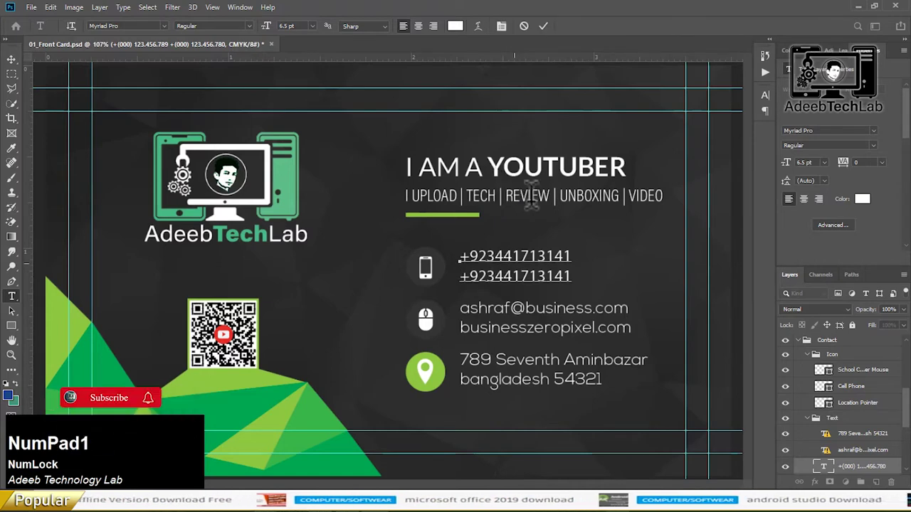
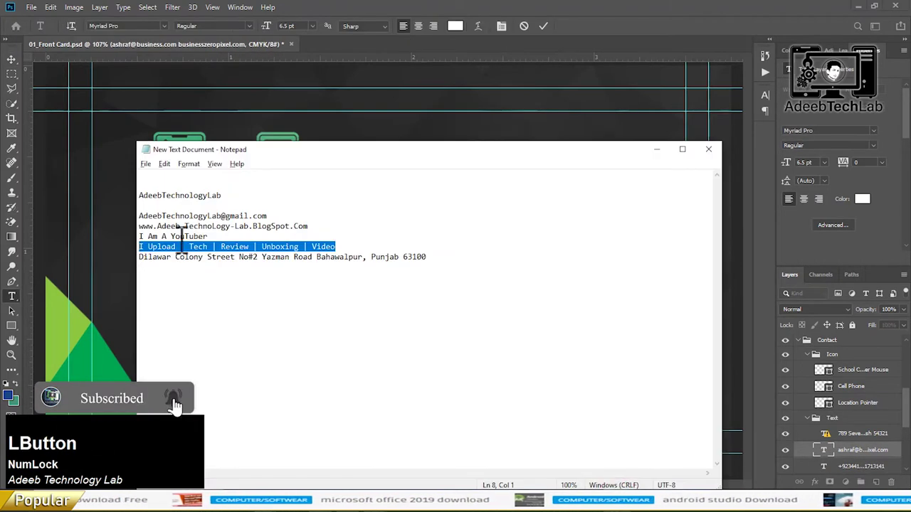
key(ctrl+c)
click(15, 74)
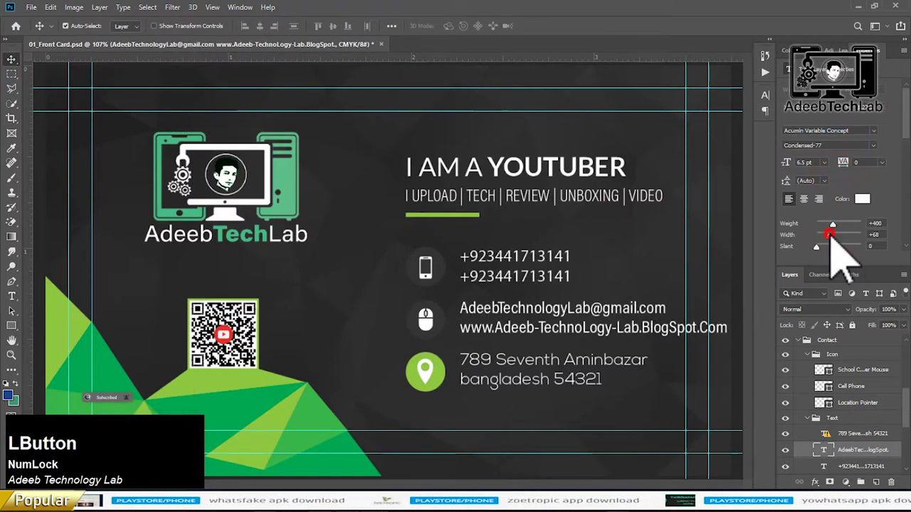
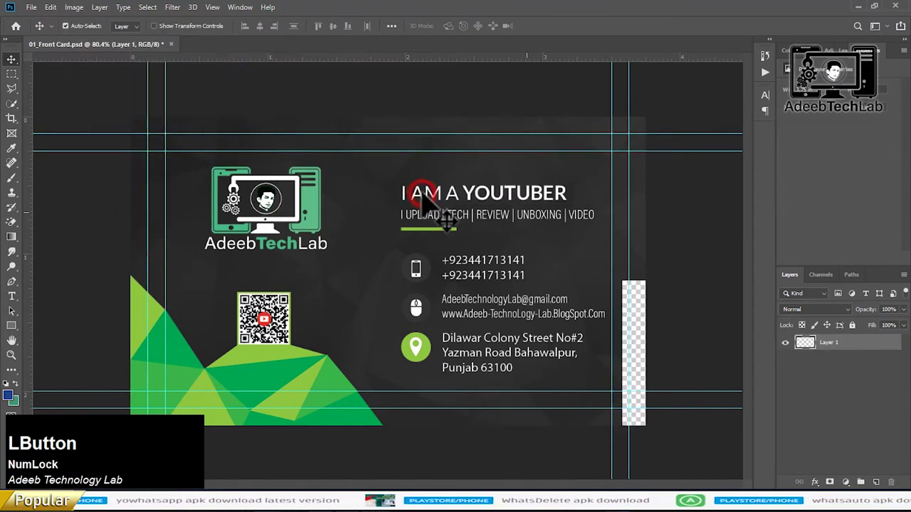
Step: Save the flattened front card as a Quality 12 JPEG and view the folder with both card images
key(shift+s)
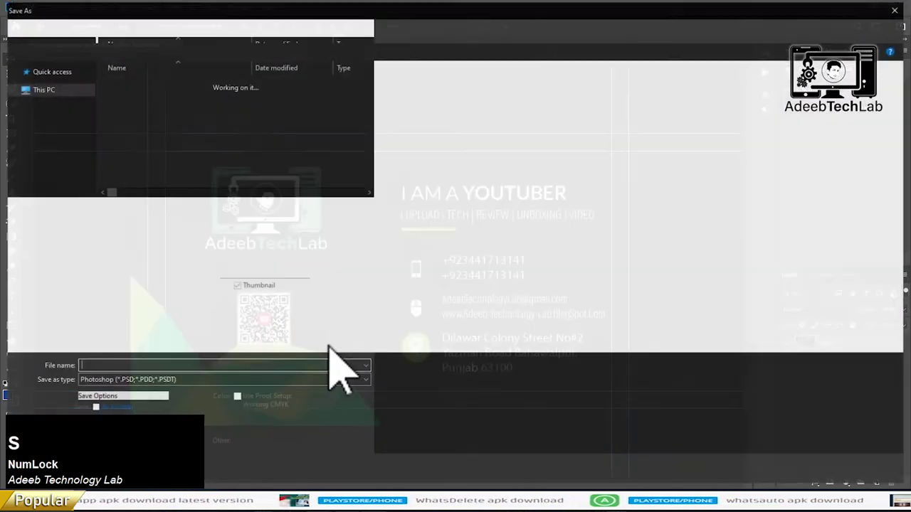
click(315, 391)
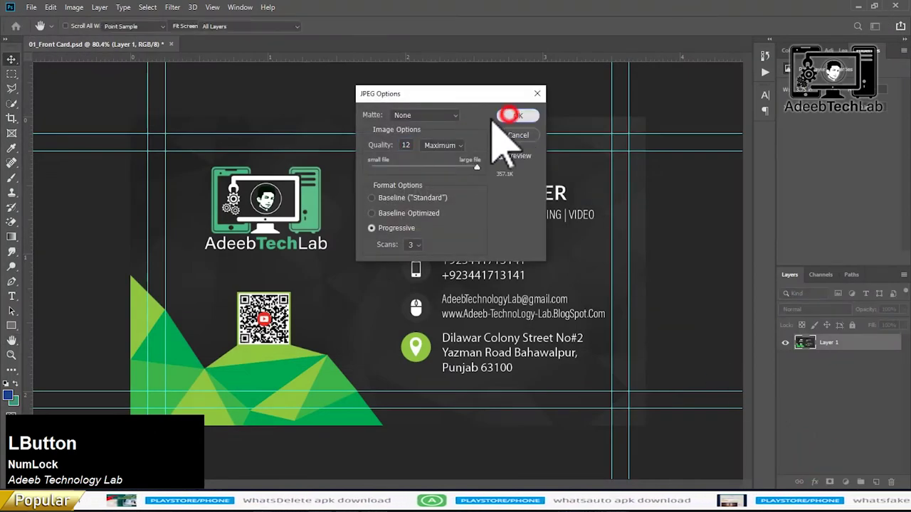
key(ctrl+z)
key(ctrl+s)
click(363, 57)
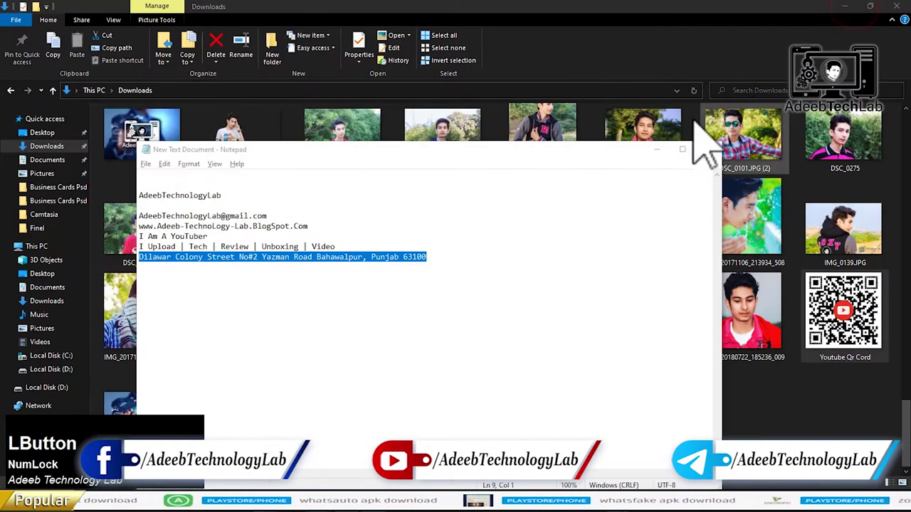